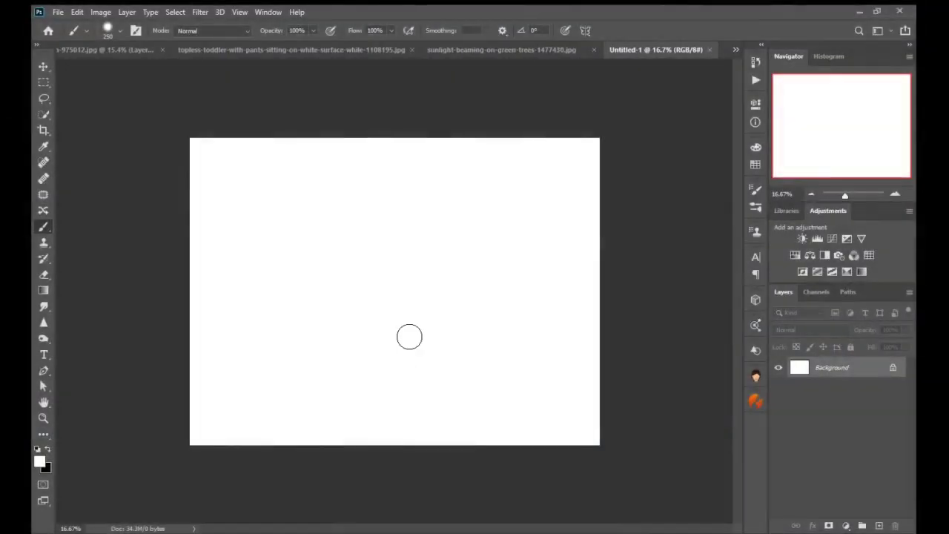
# Step: Position the masked grass layer along the bottom of the white canvas and view the whole composition
pyautogui.click(465, 59)
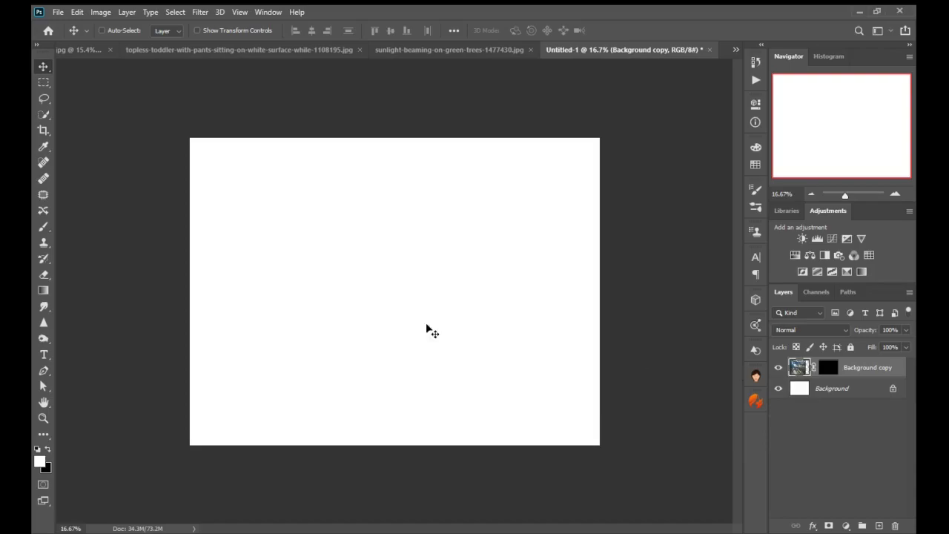
pyautogui.click(317, 387)
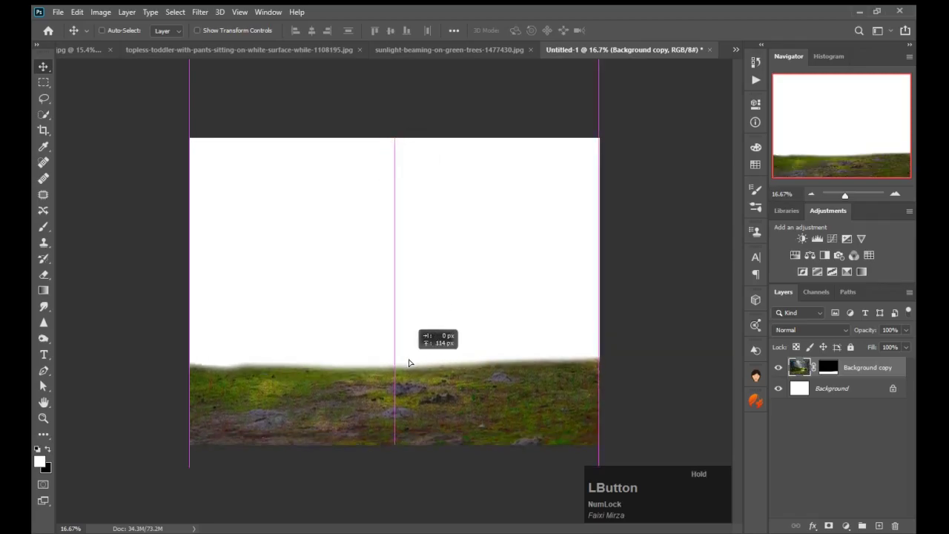
pyautogui.press('KP_Enter')
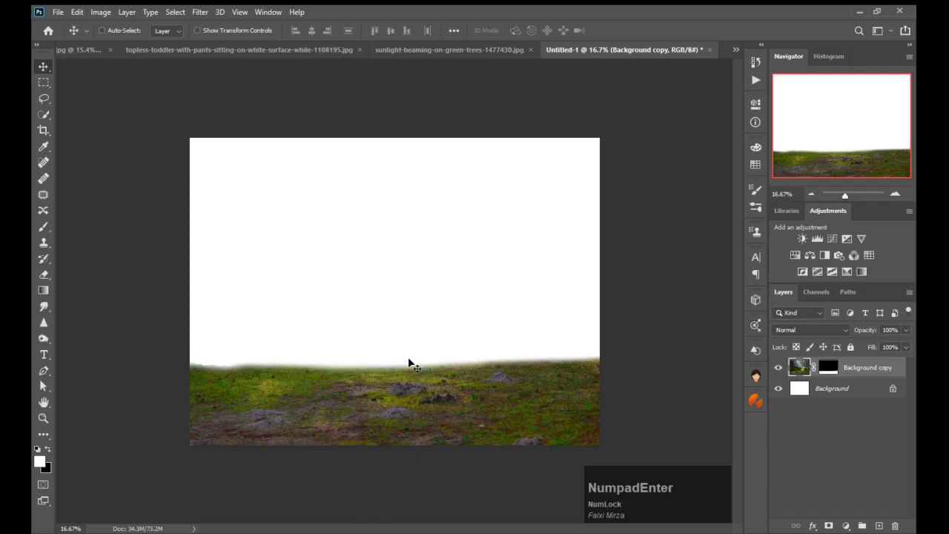
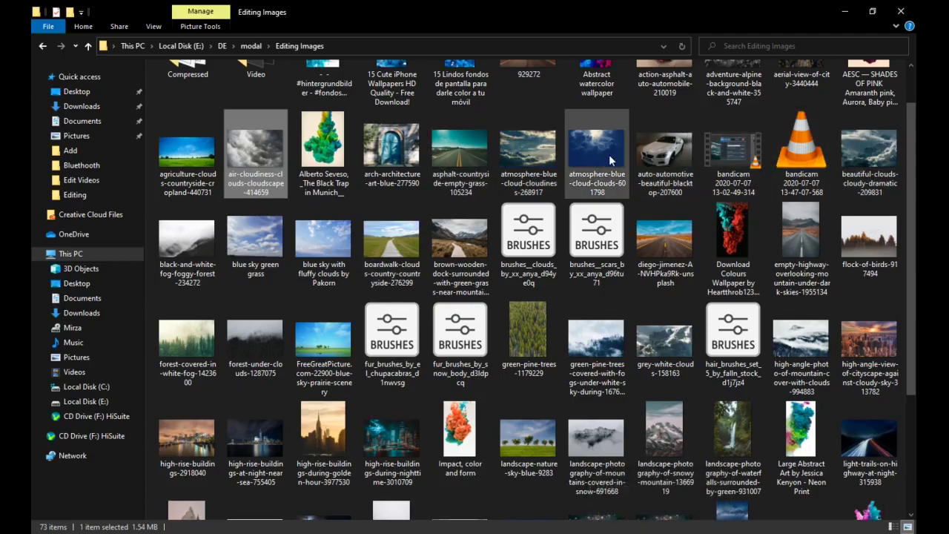
# Step: Drop the dramatic clouds photo into the composite and move its layer beneath the grass
pyautogui.click(873, 159)
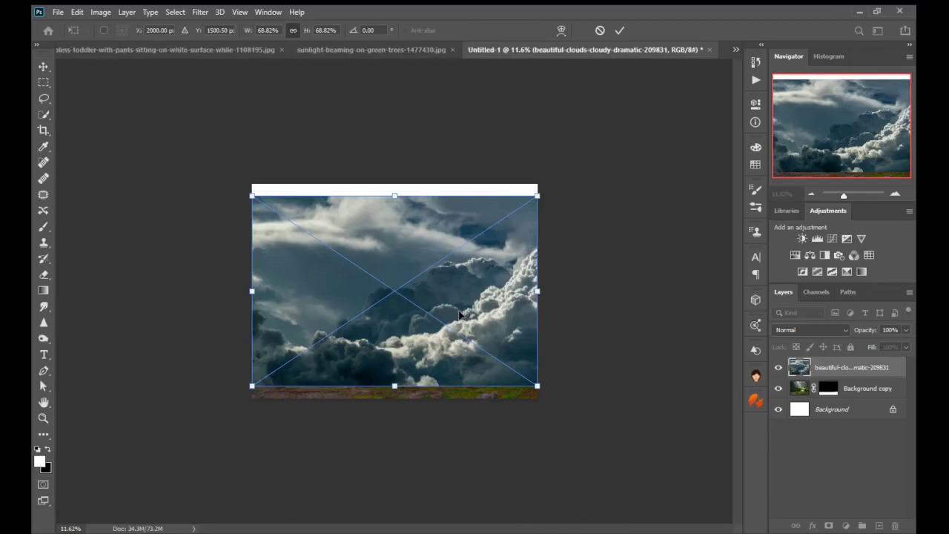
pyautogui.click(859, 367)
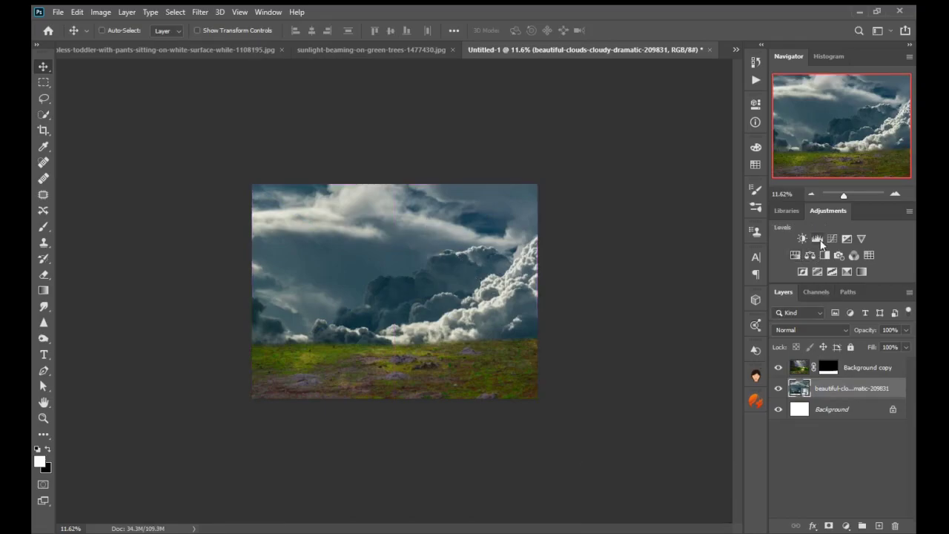
# Step: Add Levels and Hue/Saturation adjustments above the clouds, lowering lightness to near-black night tones
pyautogui.click(824, 244)
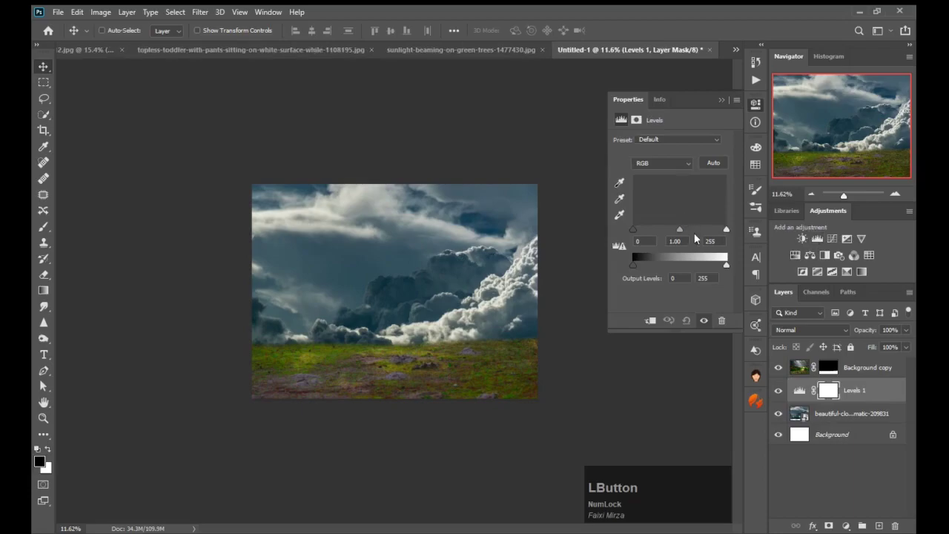
pyautogui.click(635, 234)
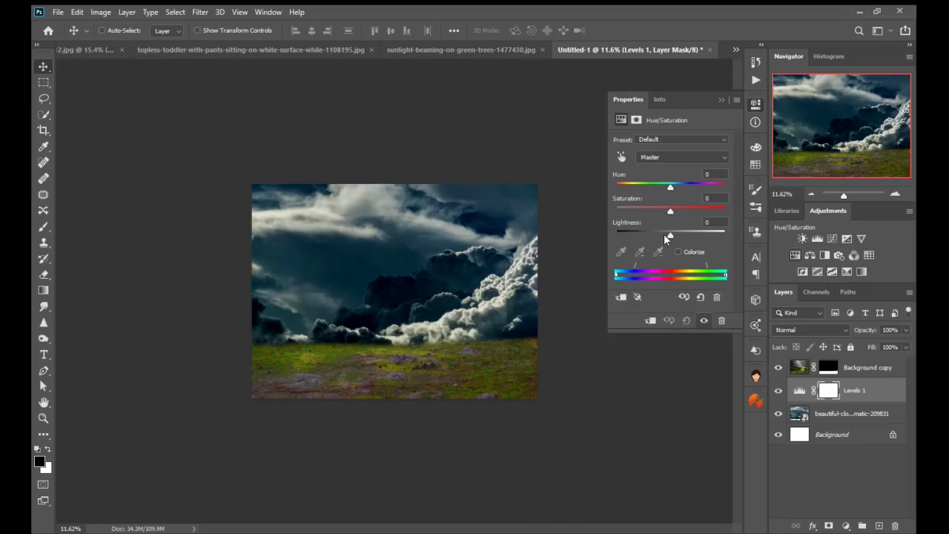
pyautogui.click(755, 79)
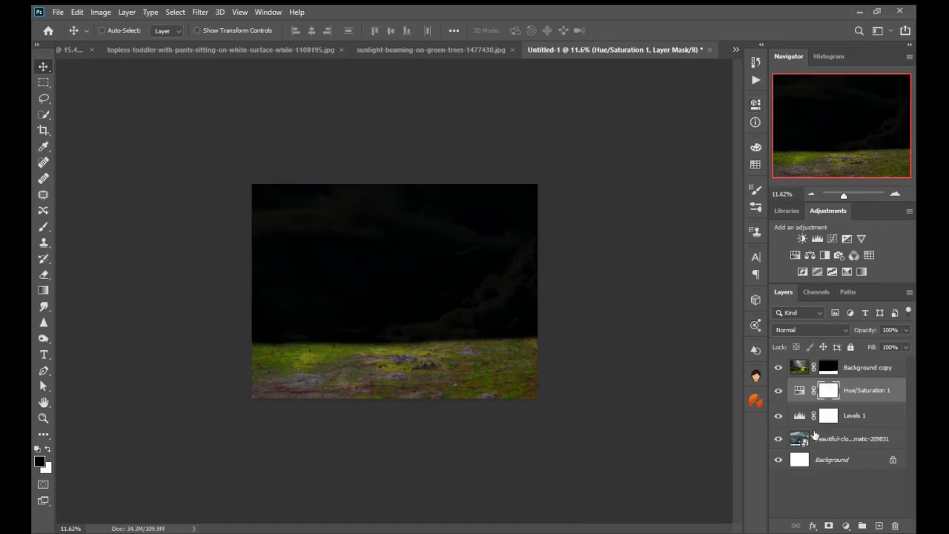
pyautogui.click(819, 434)
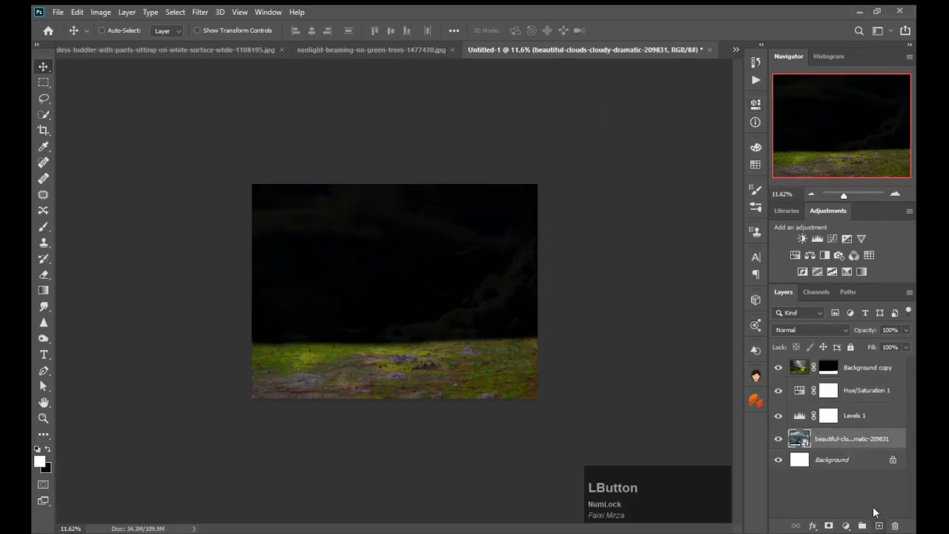
# Step: Create a new layer above the grass and ready a 628 px brush with black as the paint colour
pyautogui.click(855, 362)
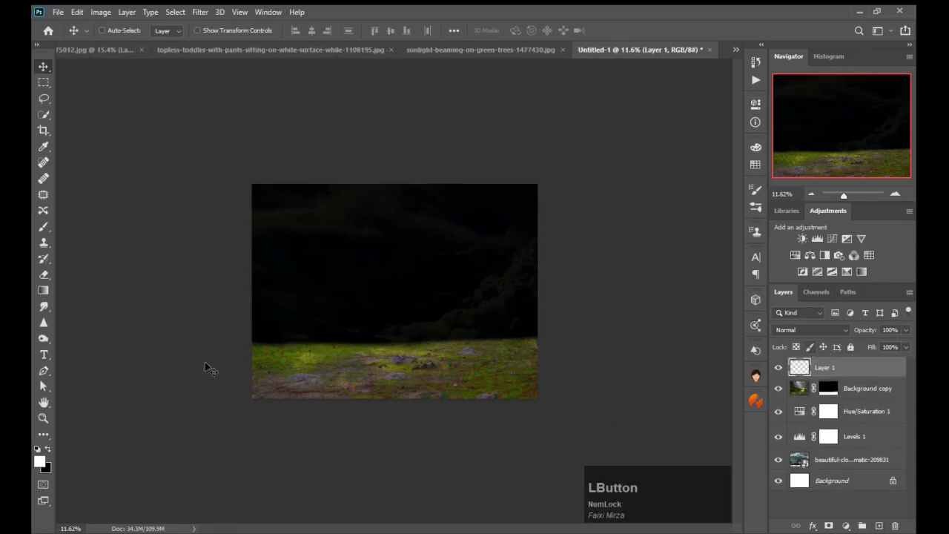
pyautogui.click(45, 230)
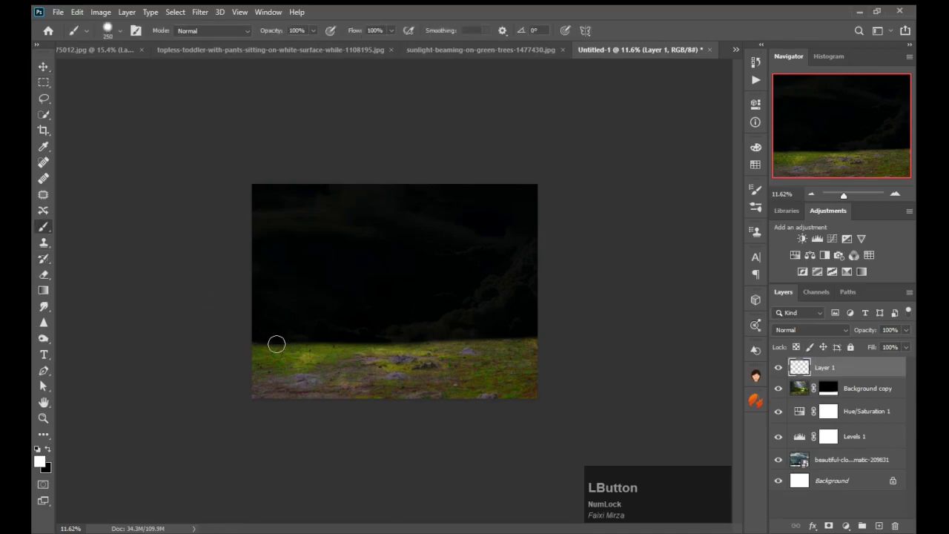
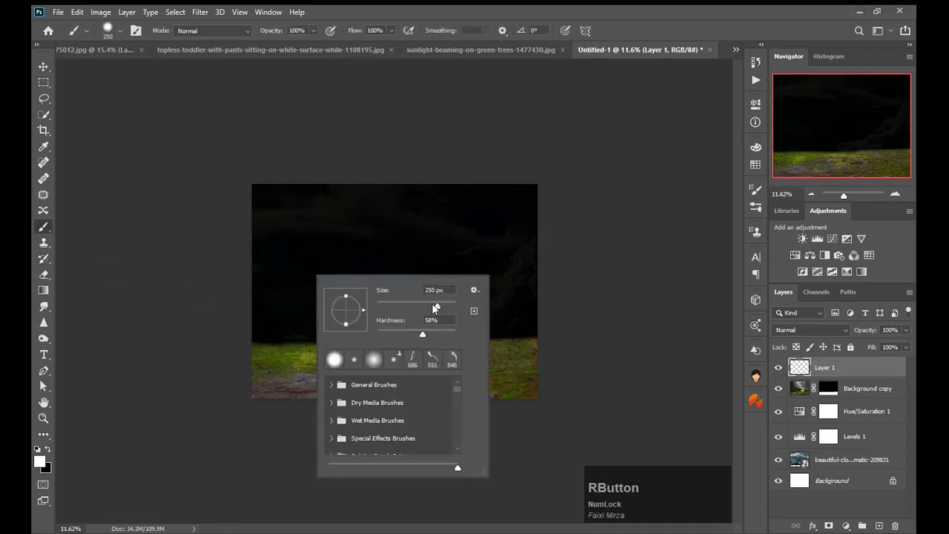
pyautogui.click(390, 291)
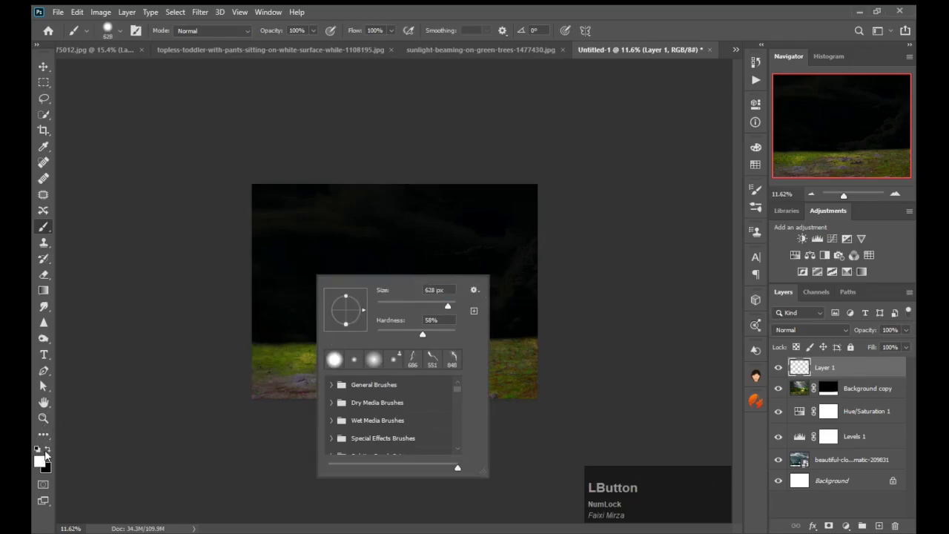
pyautogui.click(52, 451)
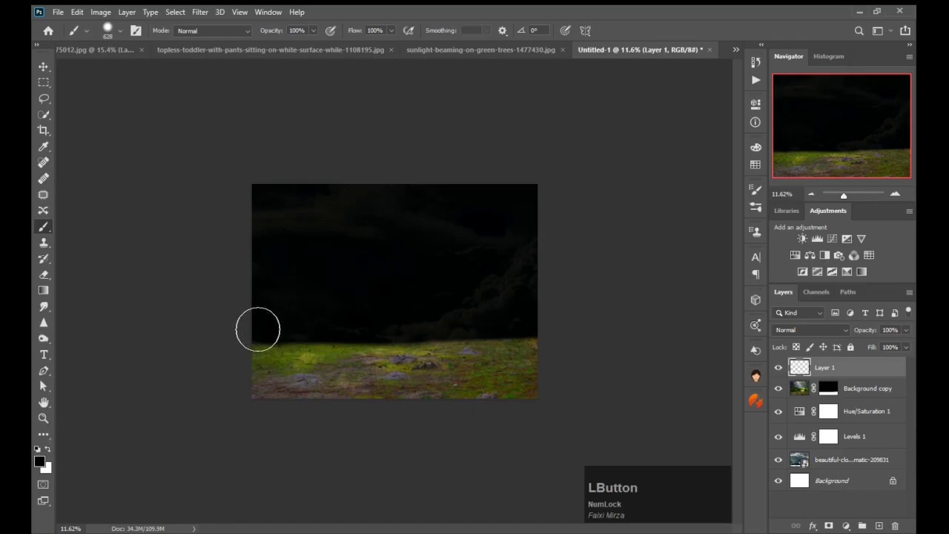
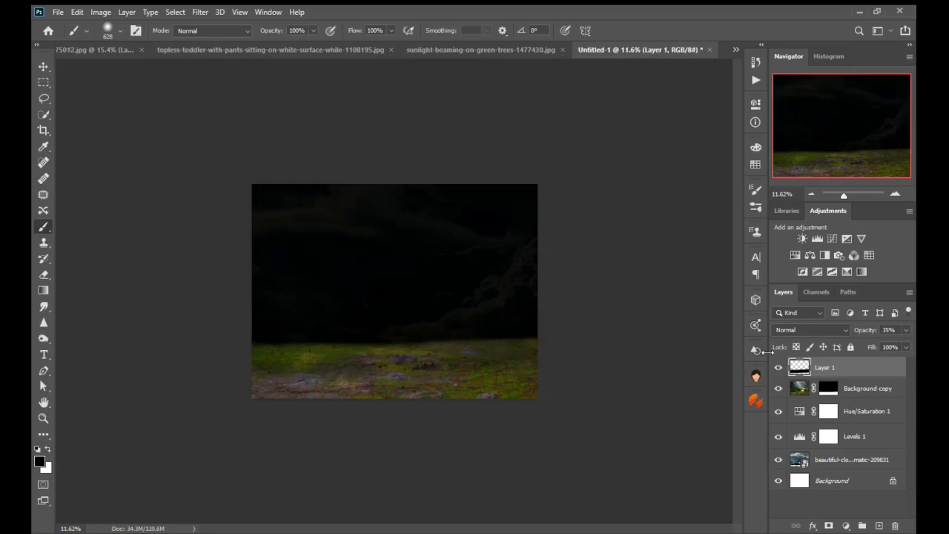
# Step: Lower the black Color Fill layer's opacity to about 62% and select the grass layer for grouping
pyautogui.click(868, 420)
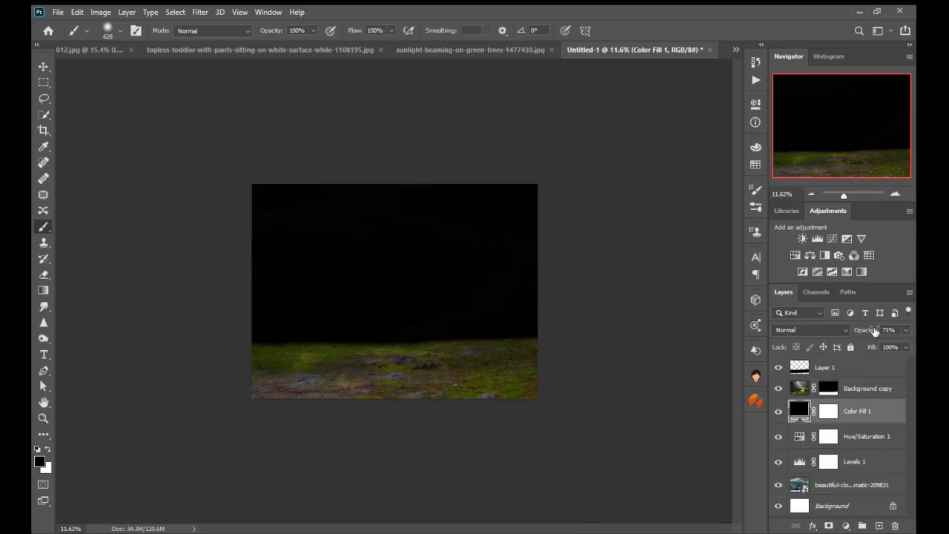
pyautogui.click(876, 329)
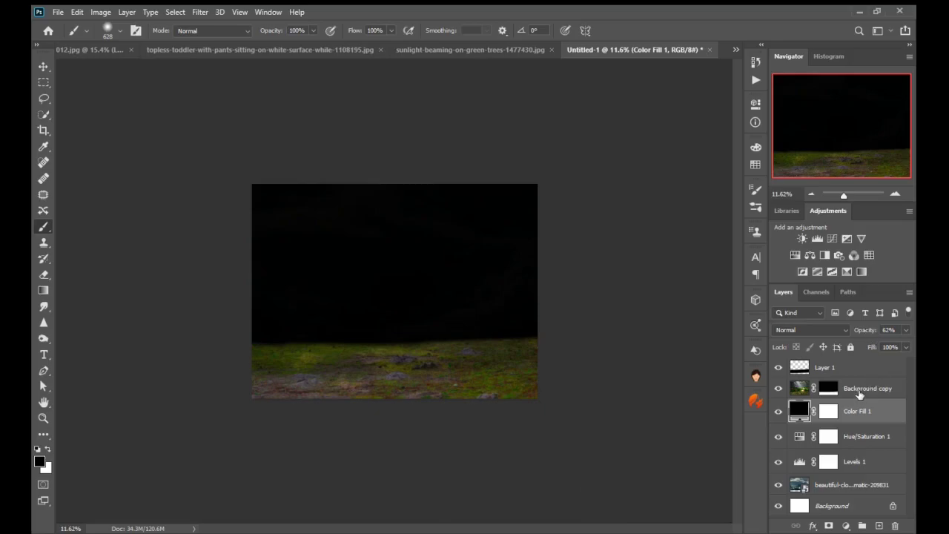
pyautogui.click(862, 392)
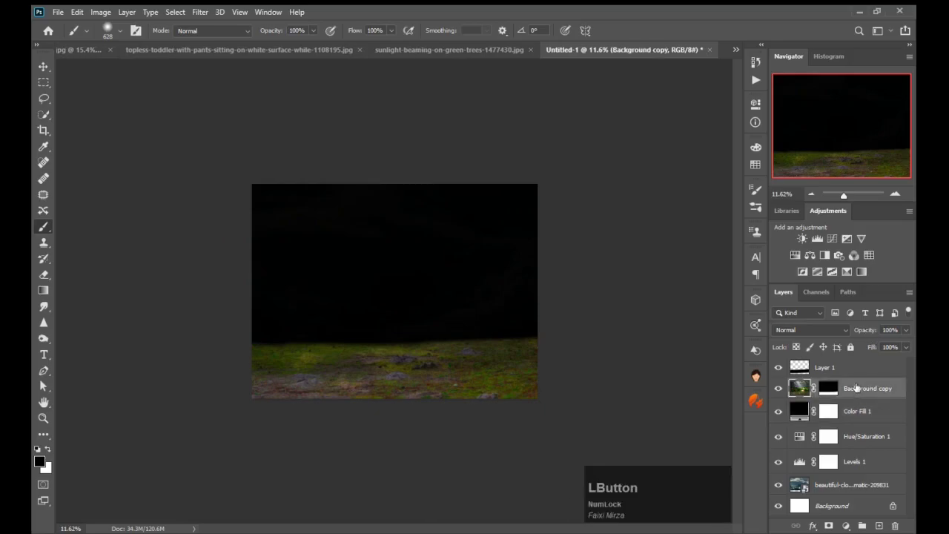
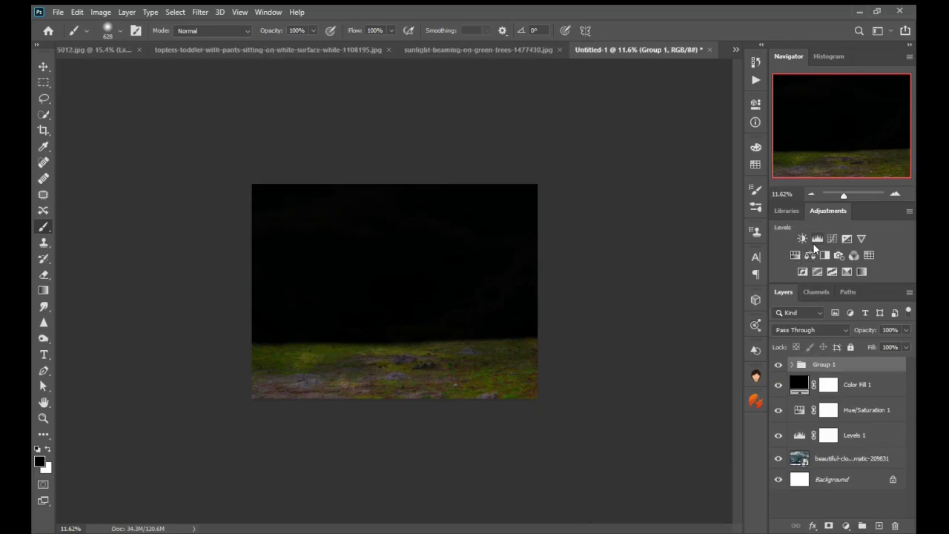
# Step: Add a Hue/Saturation adjustment darkening the grass to a lit oval, then switch to the sunlight-beaming-on-green-trees document
pyautogui.click(797, 261)
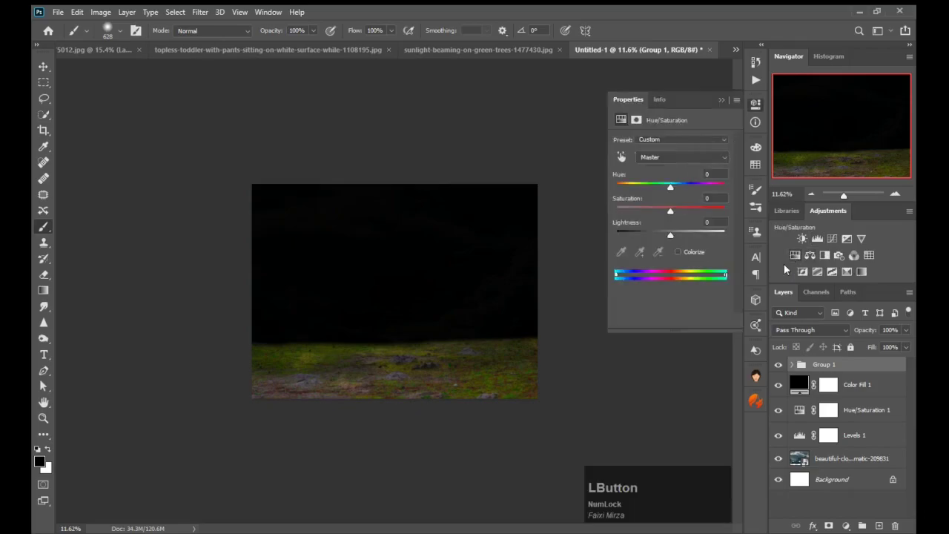
pyautogui.click(653, 324)
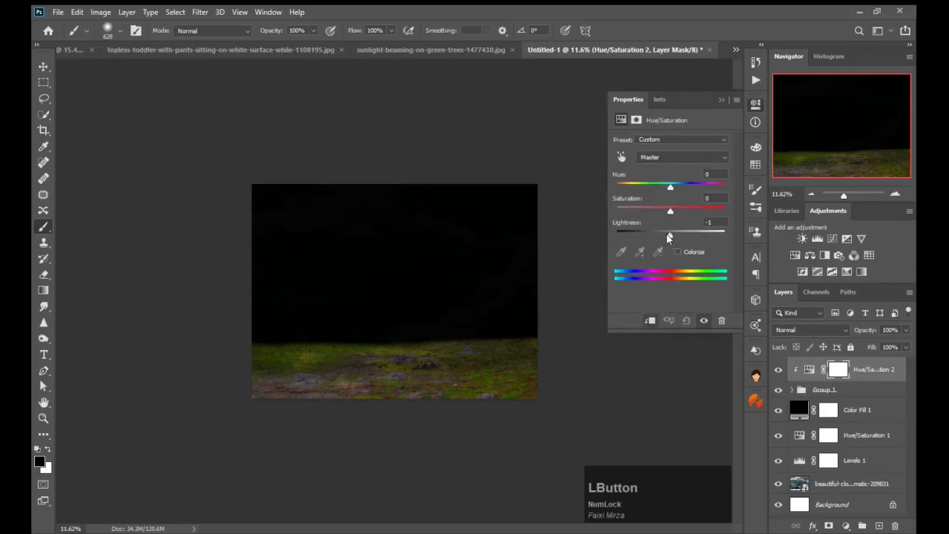
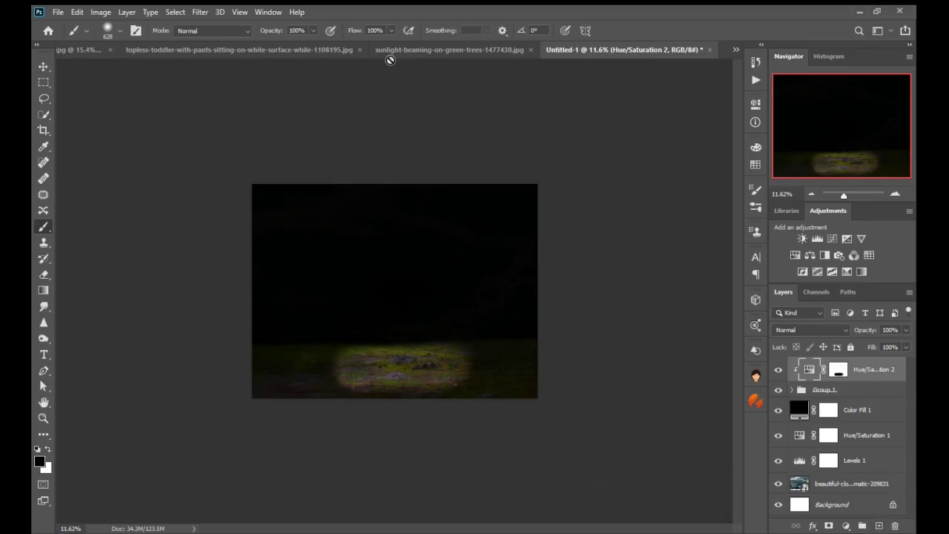
pyautogui.click(306, 53)
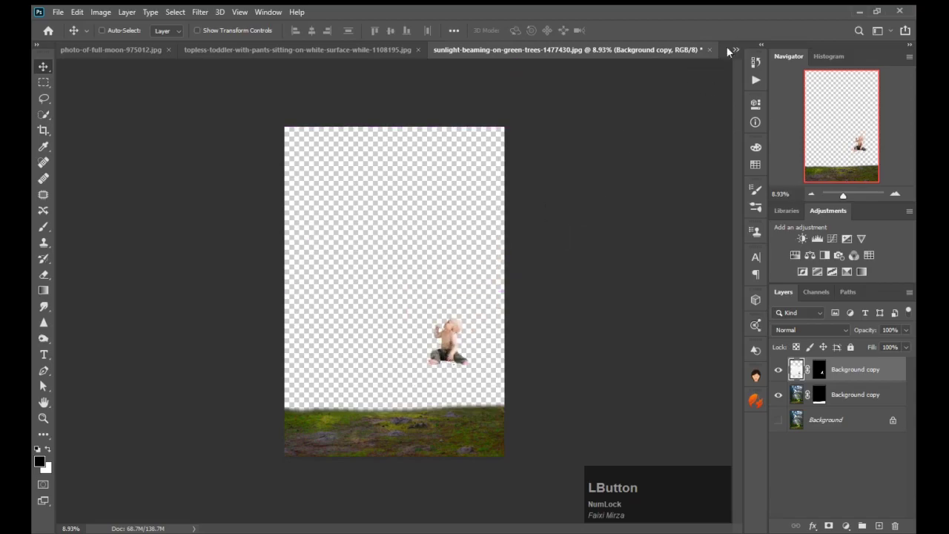
# Step: Bring the cut-out toddler into the Untitled-1 night composite and seat it on the spotlit grass
pyautogui.click(671, 54)
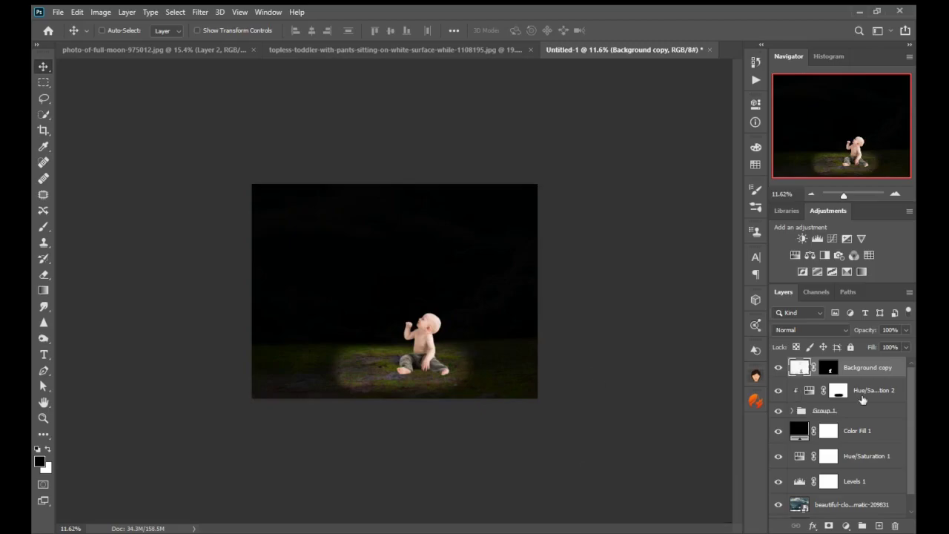
# Step: Add a darkening Levels adjustment and clip it so it affects only the toddler layer
pyautogui.click(755, 79)
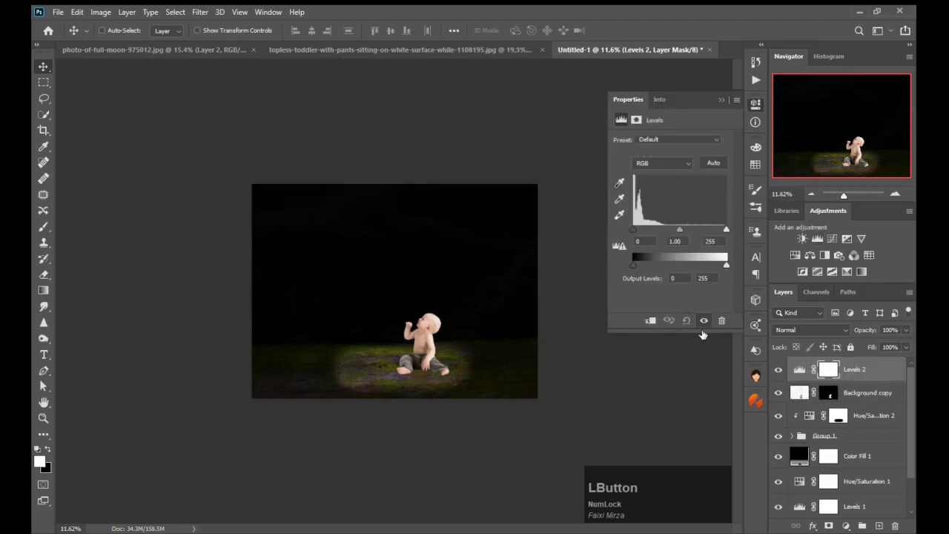
pyautogui.click(754, 78)
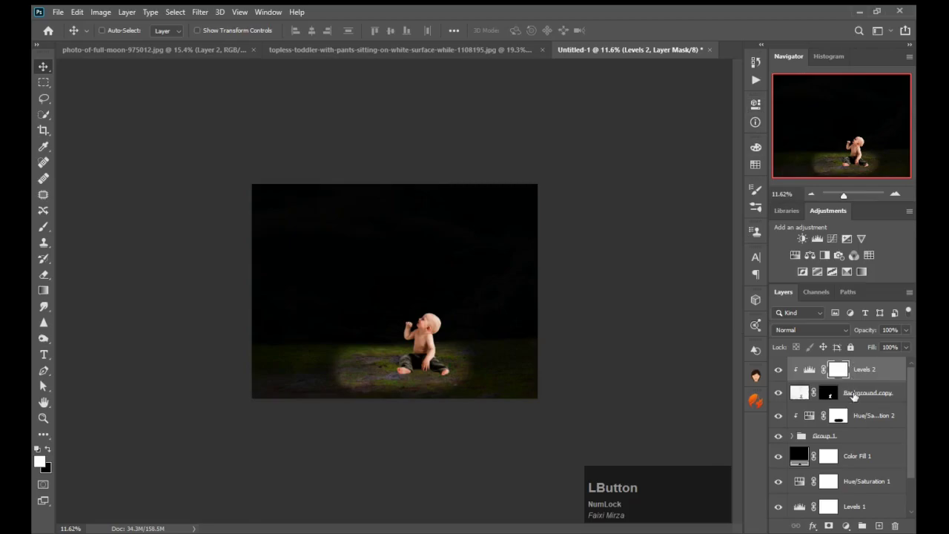
# Step: Bring the moon balloon from its document, scale it to about 43% above the toddler's hand, and duplicate its layer
pyautogui.click(222, 55)
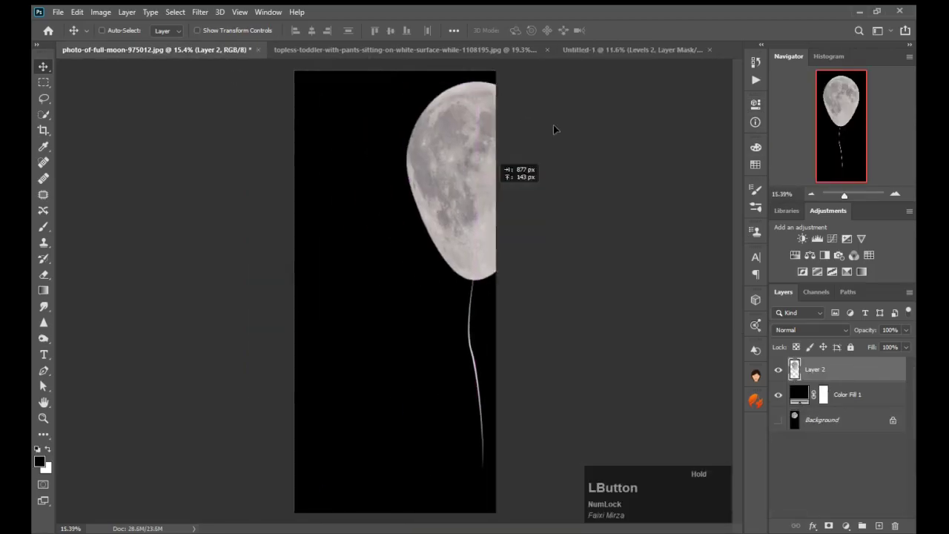
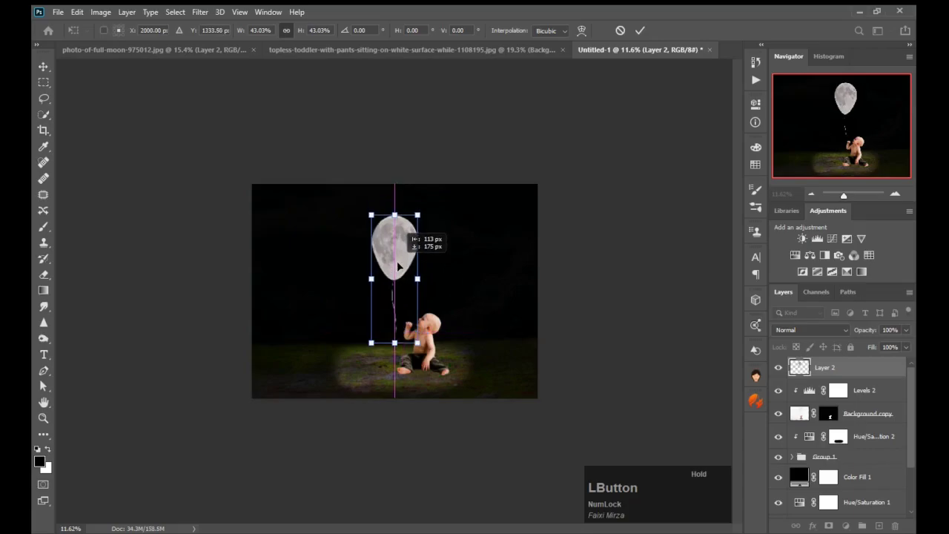
pyautogui.press('KP_Enter')
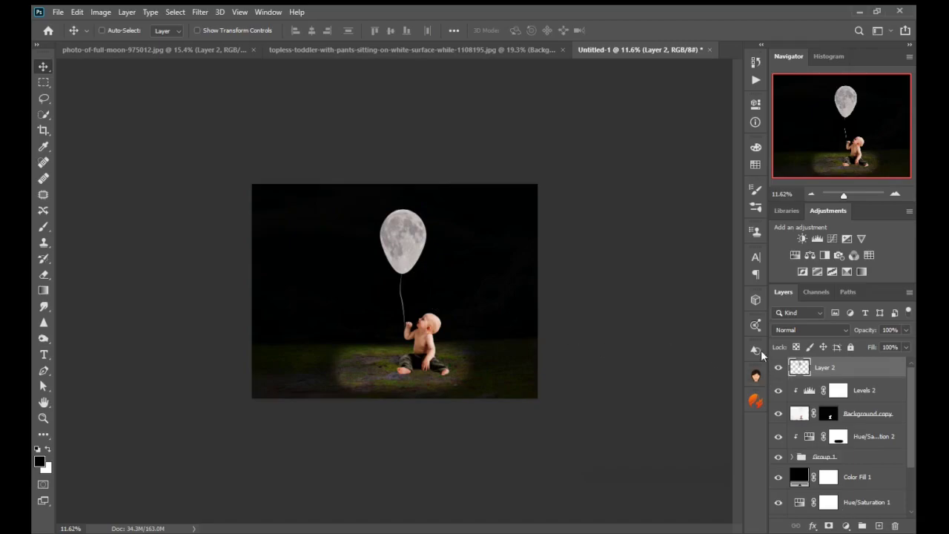
pyautogui.click(819, 366)
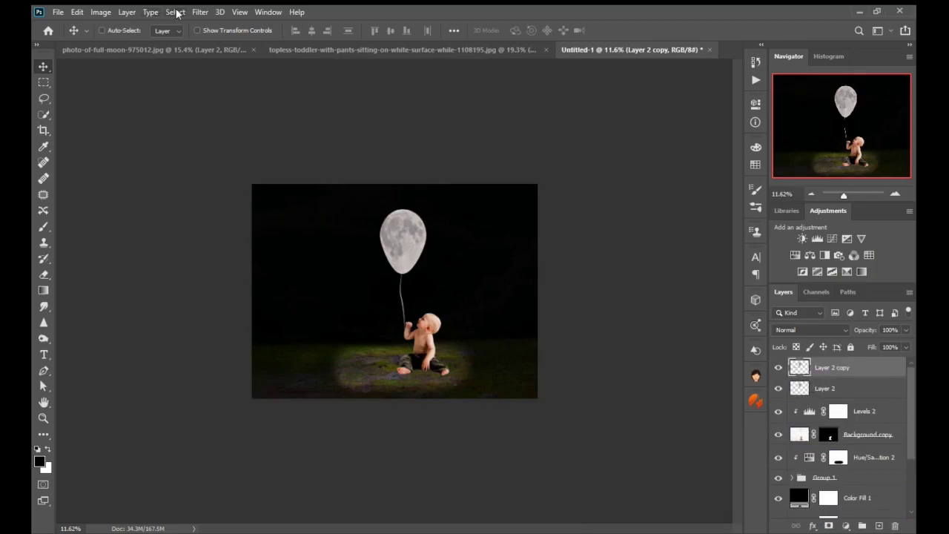
# Step: Apply a Gaussian Blur of about 138.8 px to the balloon copy to create the soft glow
pyautogui.click(201, 11)
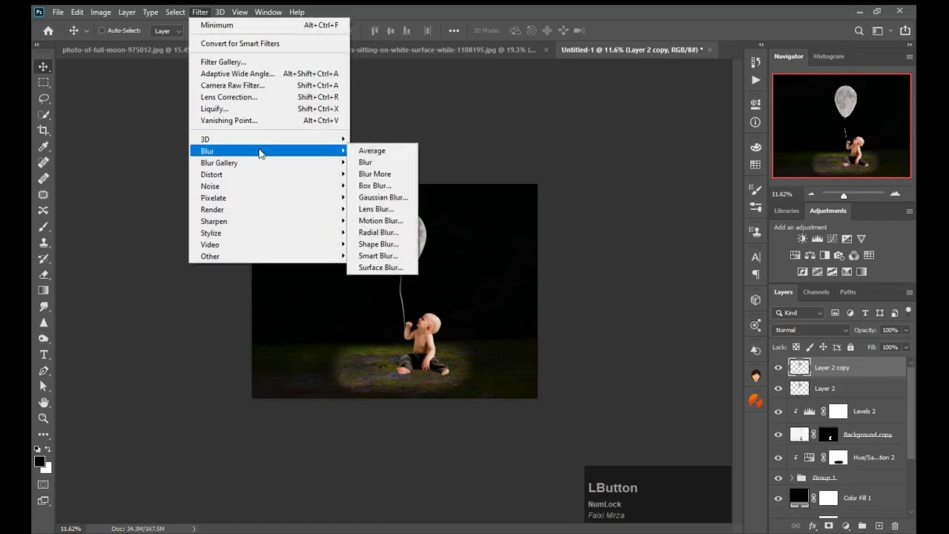
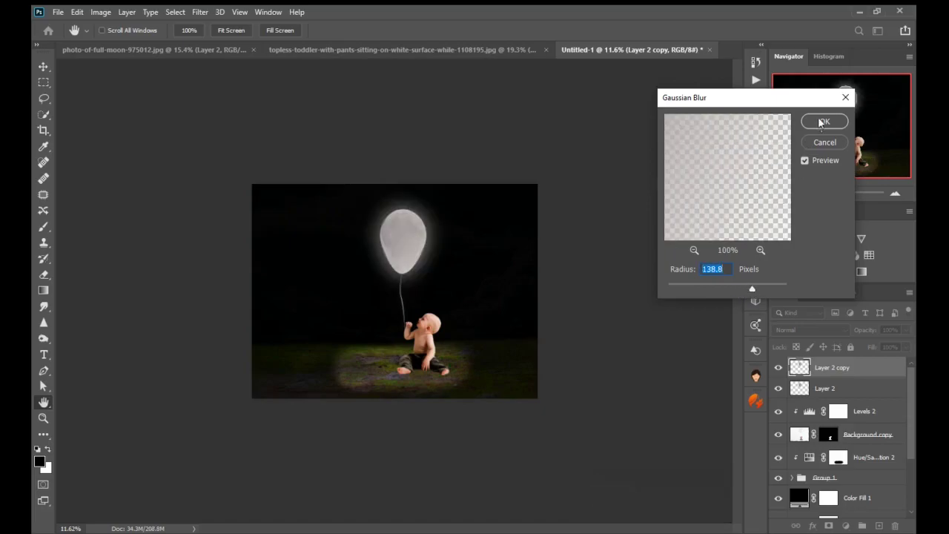
pyautogui.click(823, 121)
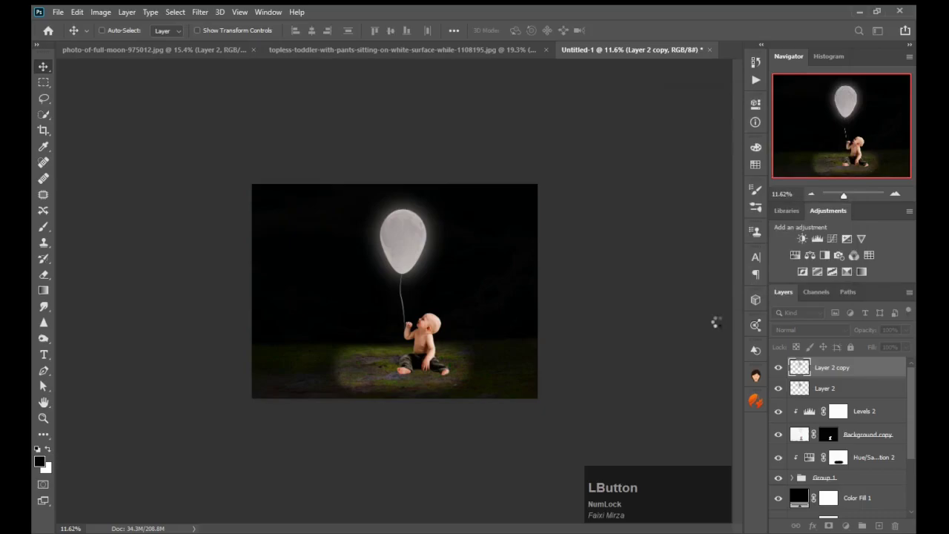
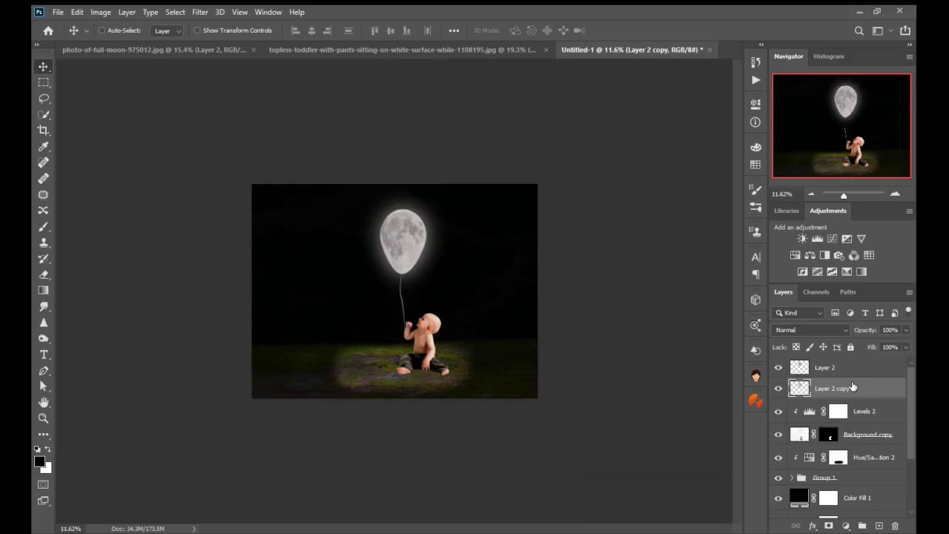
# Step: Refine the grass spotlight by painting on the Hue/Saturation 2 mask
pyautogui.click(845, 457)
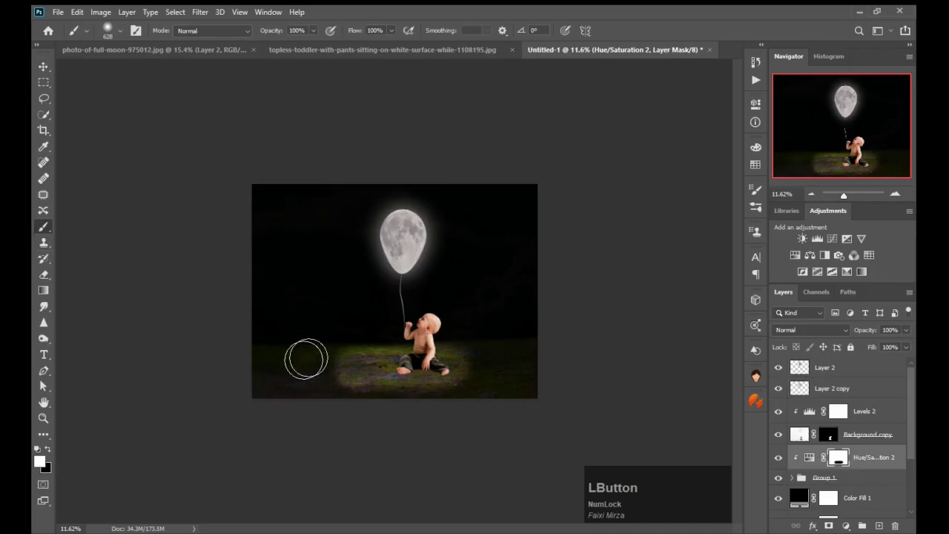
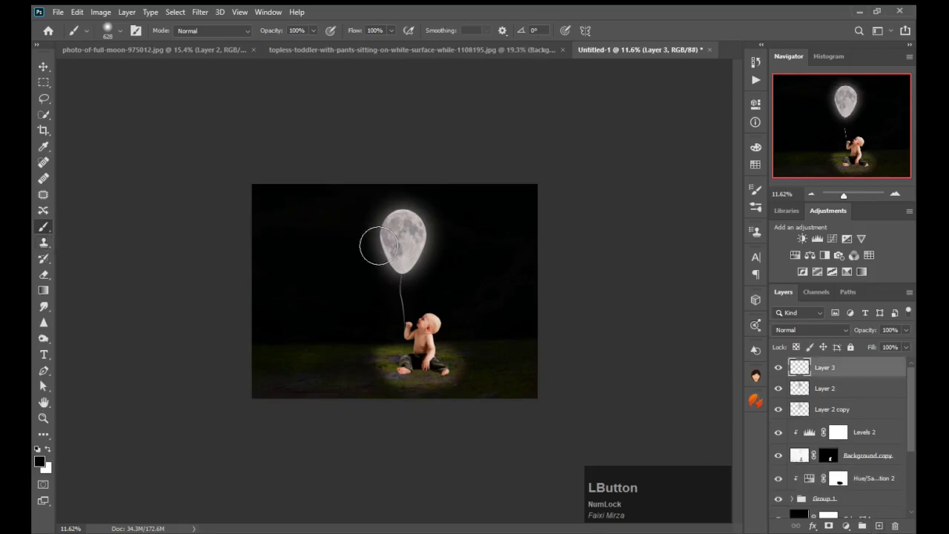
# Step: Paint a large white glow around the balloon and place it beneath the balloon layers
pyautogui.write(']]]]]]]]')
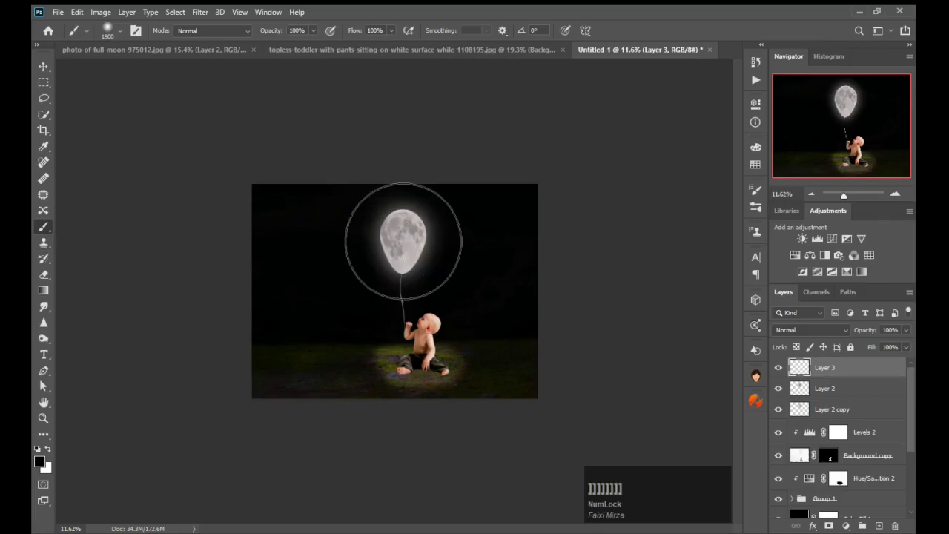
pyautogui.press('x')
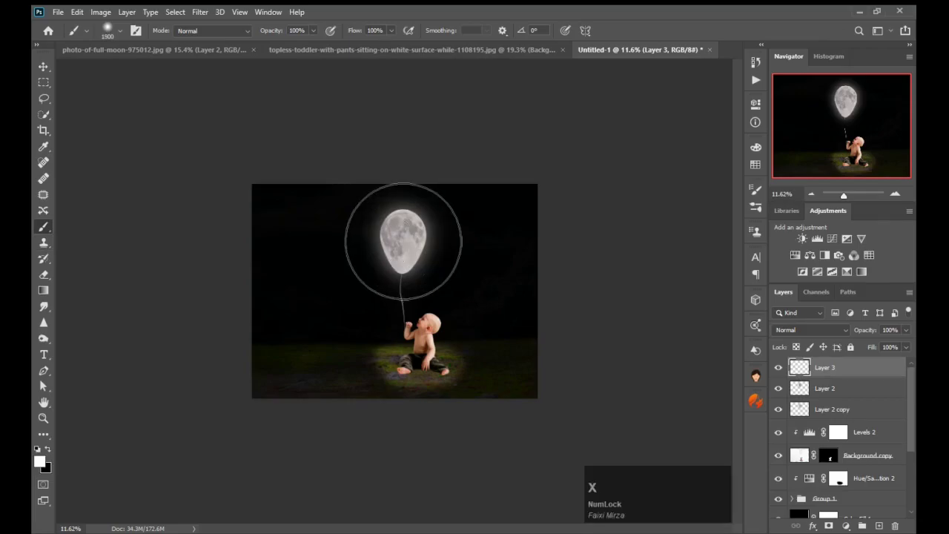
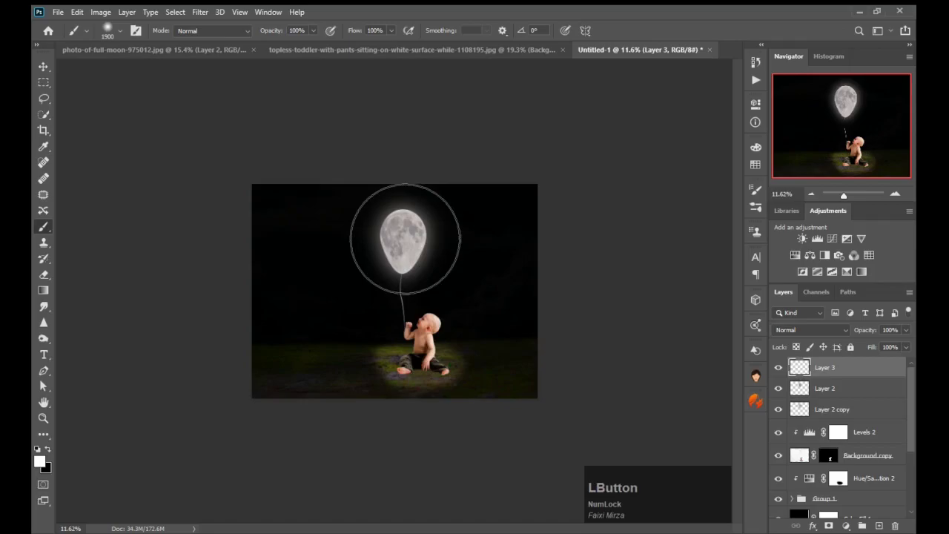
pyautogui.click(831, 367)
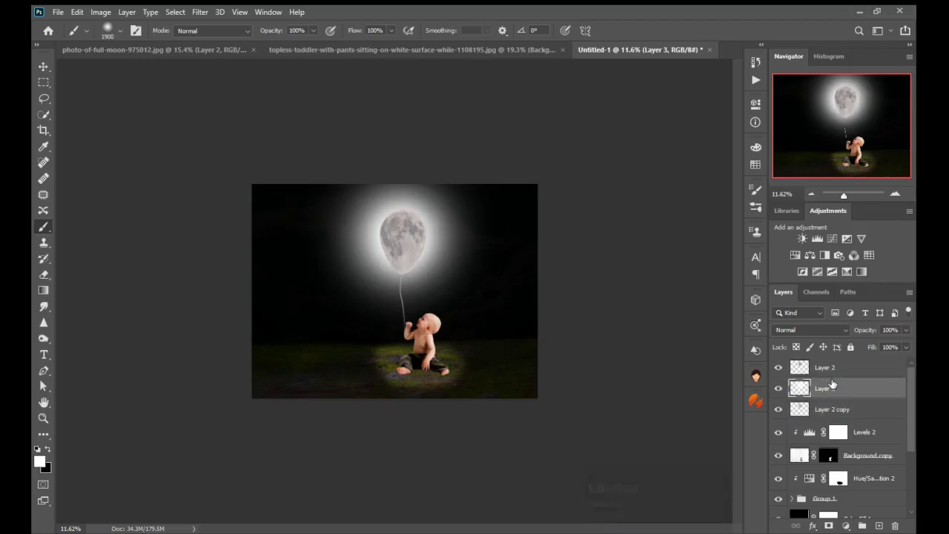
pyautogui.click(835, 386)
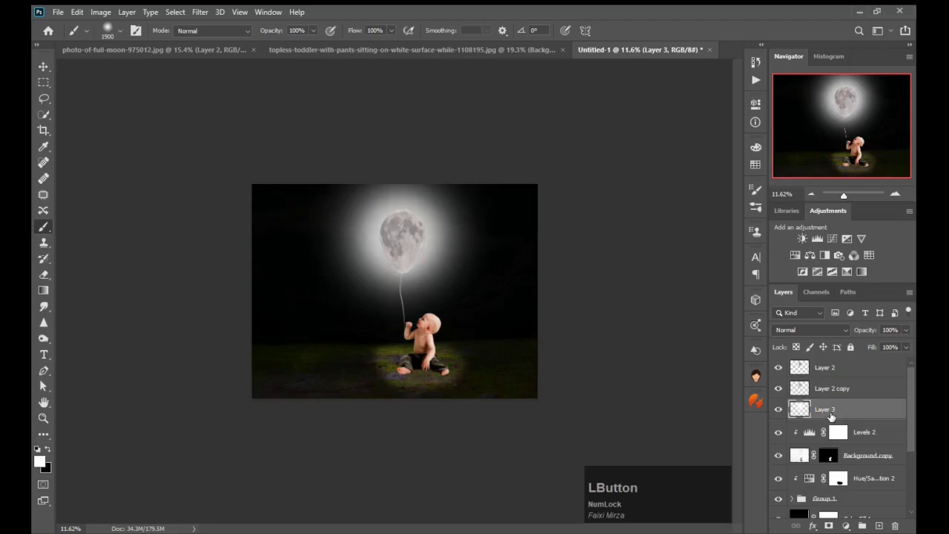
# Step: Scale the glow layer up to about 167% and lower its opacity toward 11%
pyautogui.click(871, 331)
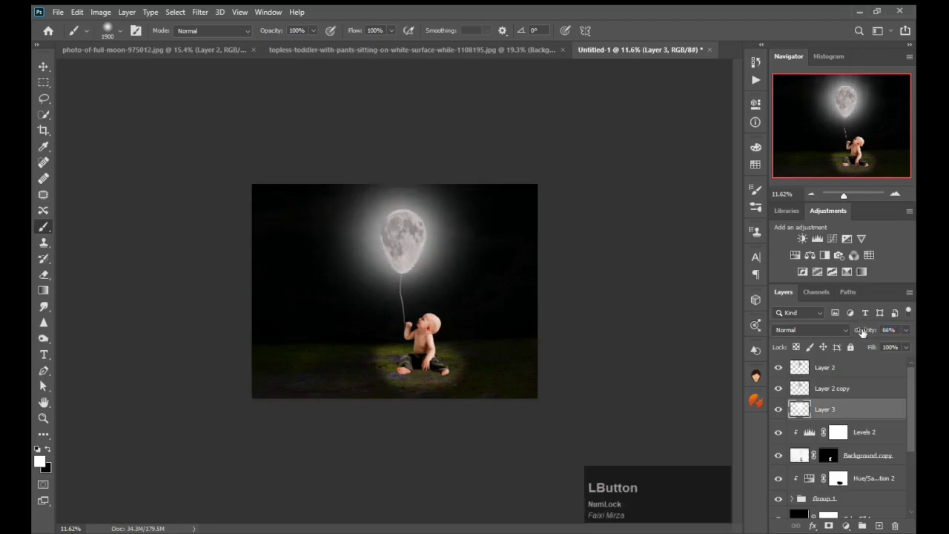
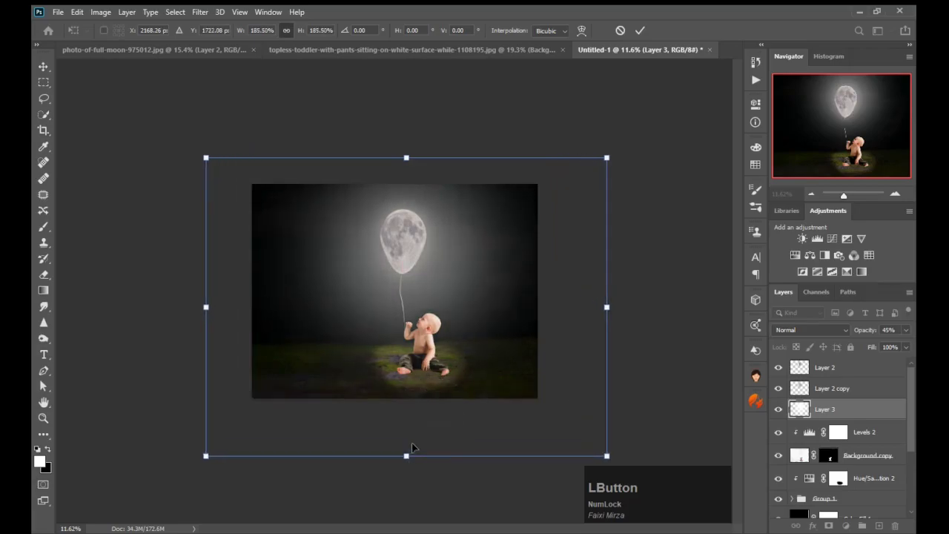
pyautogui.press('KP_Enter')
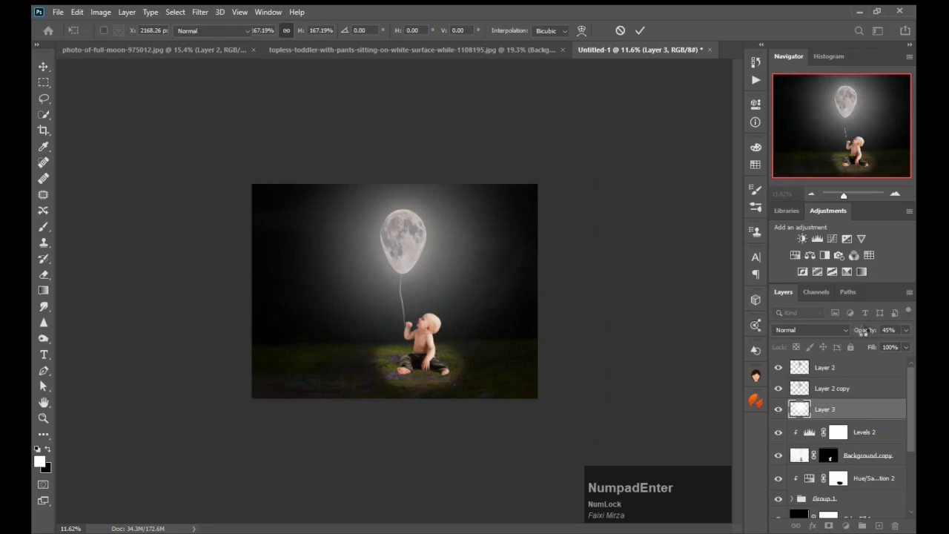
pyautogui.press('KP_Enter')
pyautogui.click(871, 333)
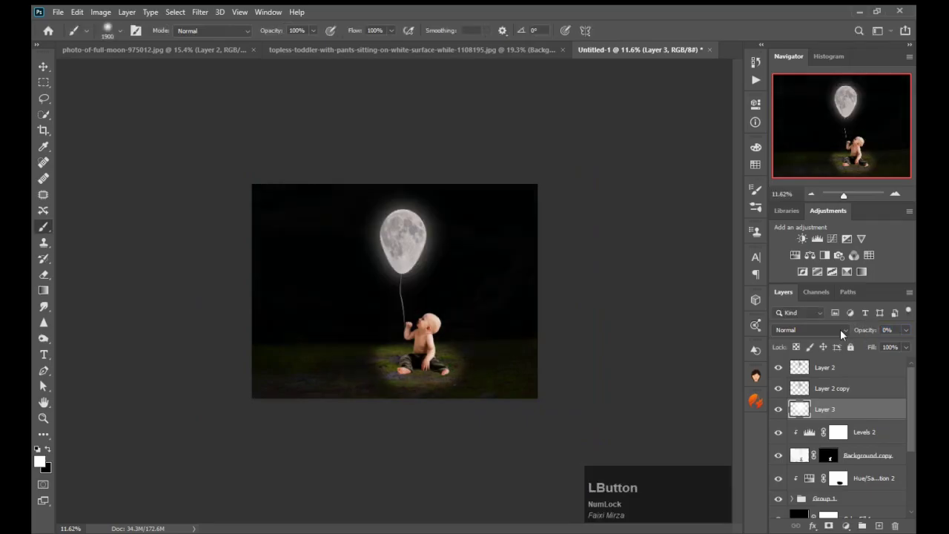
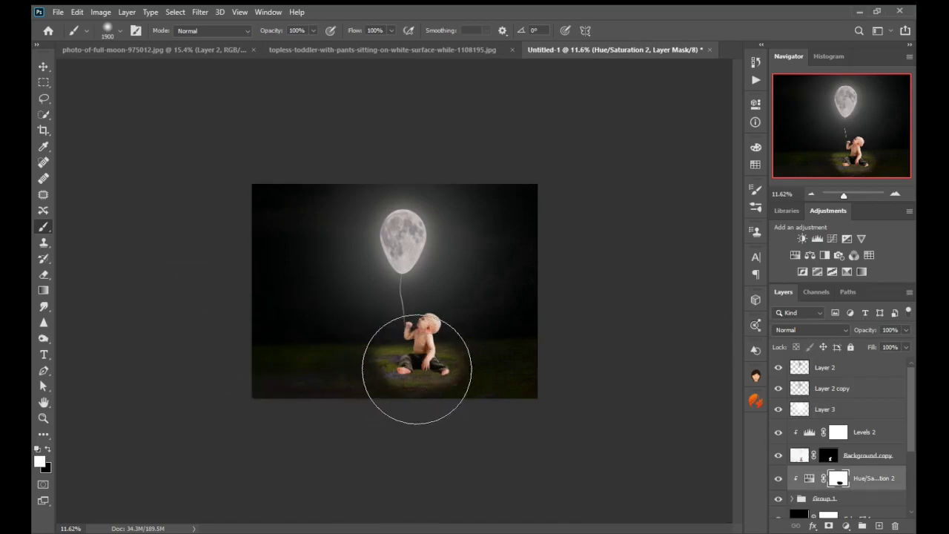
# Step: Shrink the brush and paint white on the spotlight mask around the toddler's grass patch
pyautogui.write('[[[[[')
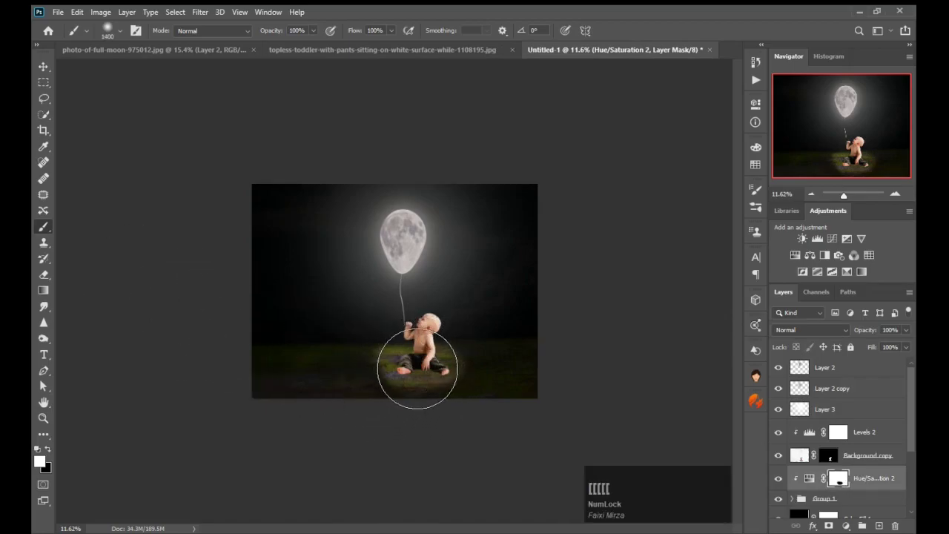
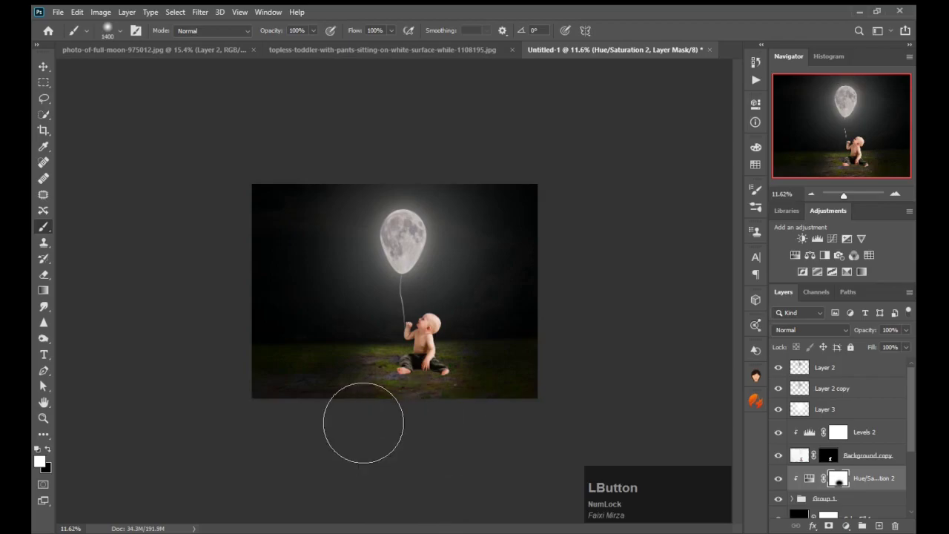
pyautogui.write('[[[[[[[')
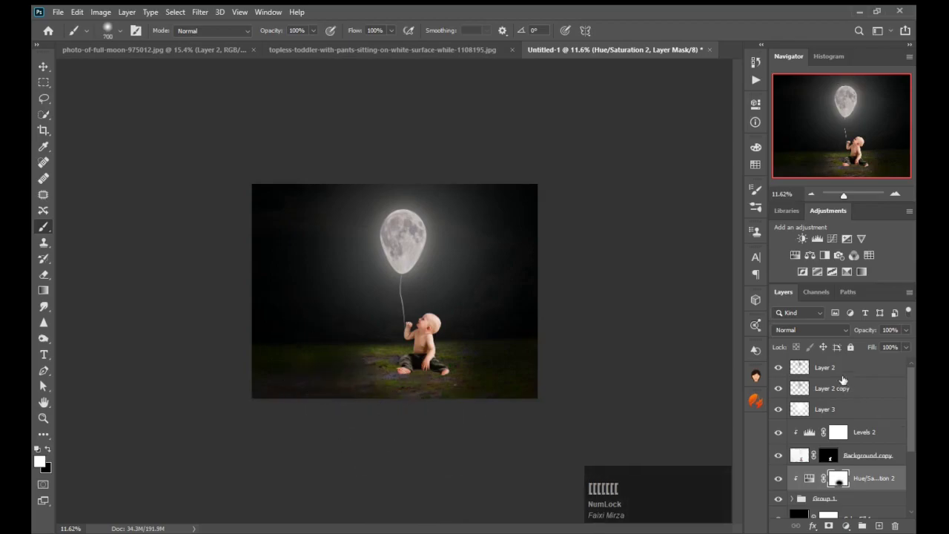
# Step: Add a new empty Layer 4 above Background copy and clip it to the layer below
pyautogui.click(845, 372)
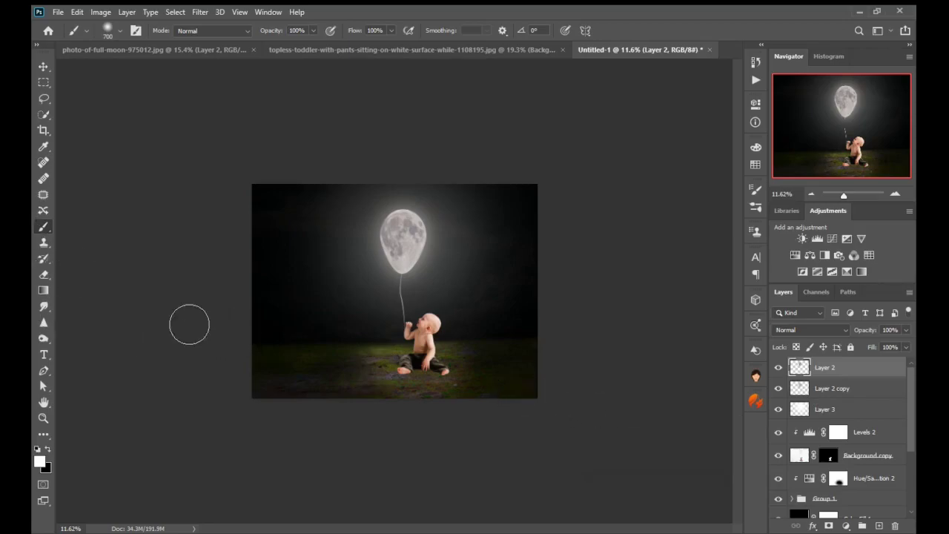
pyautogui.click(44, 335)
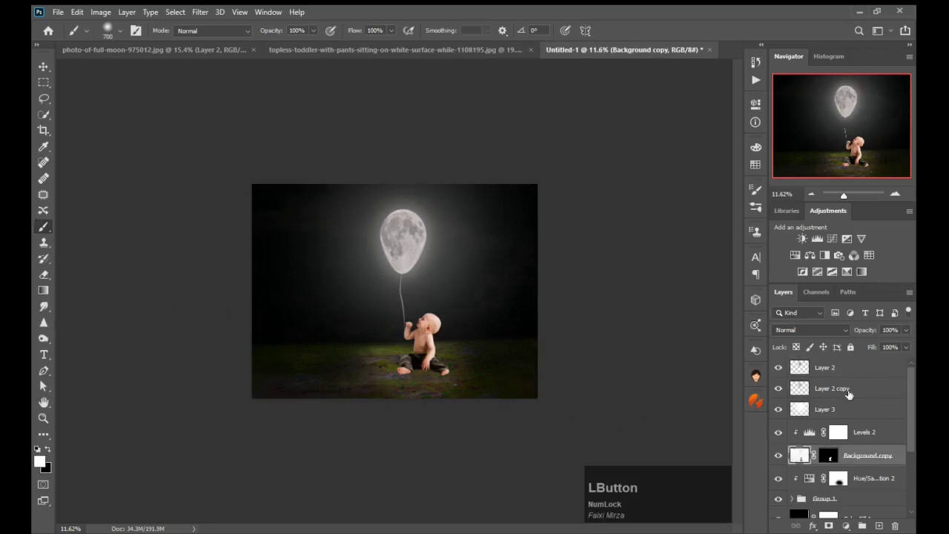
pyautogui.click(863, 432)
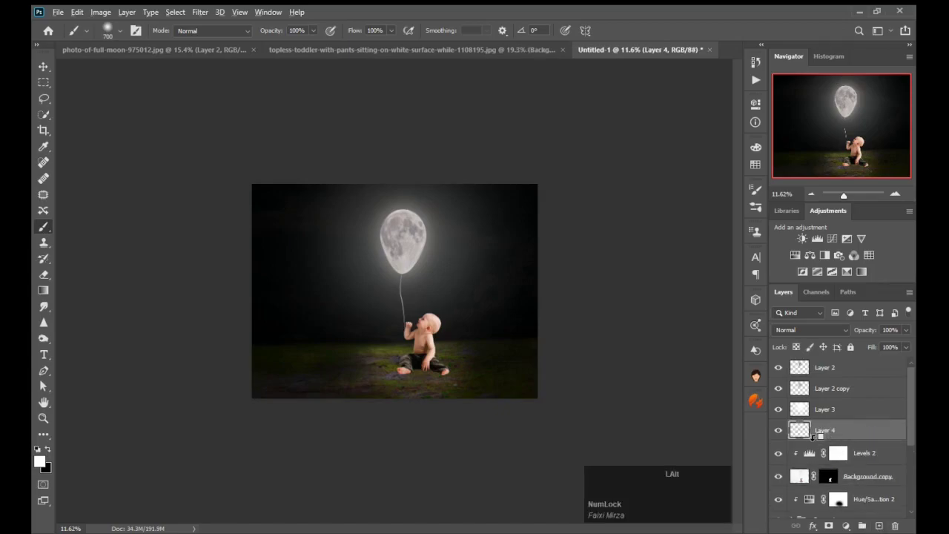
pyautogui.click(44, 335)
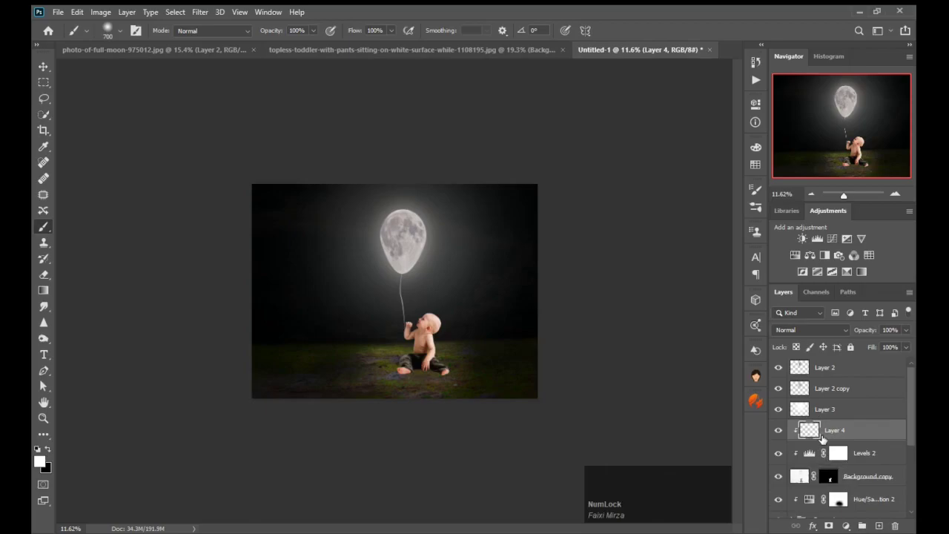
pyautogui.click(44, 335)
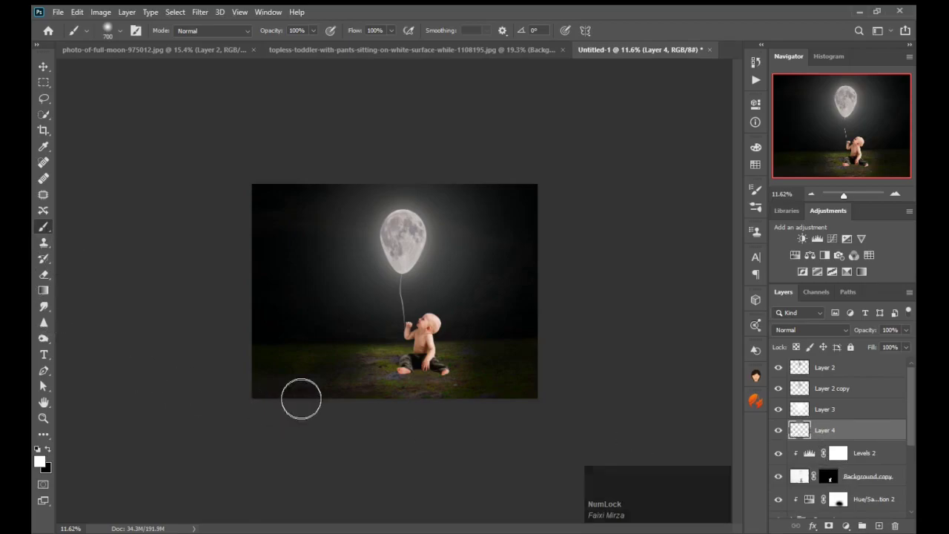
# Step: Paint a soft black shadow under the toddler on Layer 4 and fade its opacity to about 64%
pyautogui.press('x')
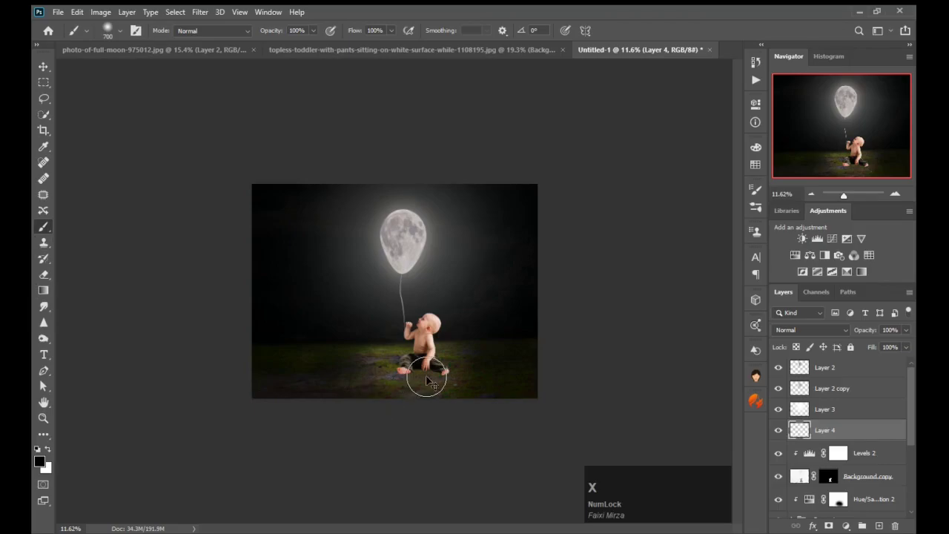
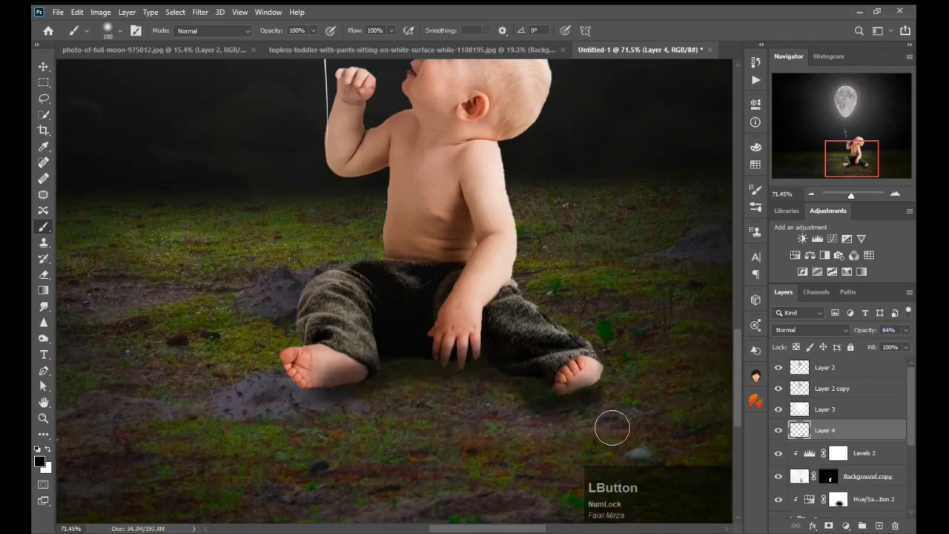
pyautogui.click(865, 334)
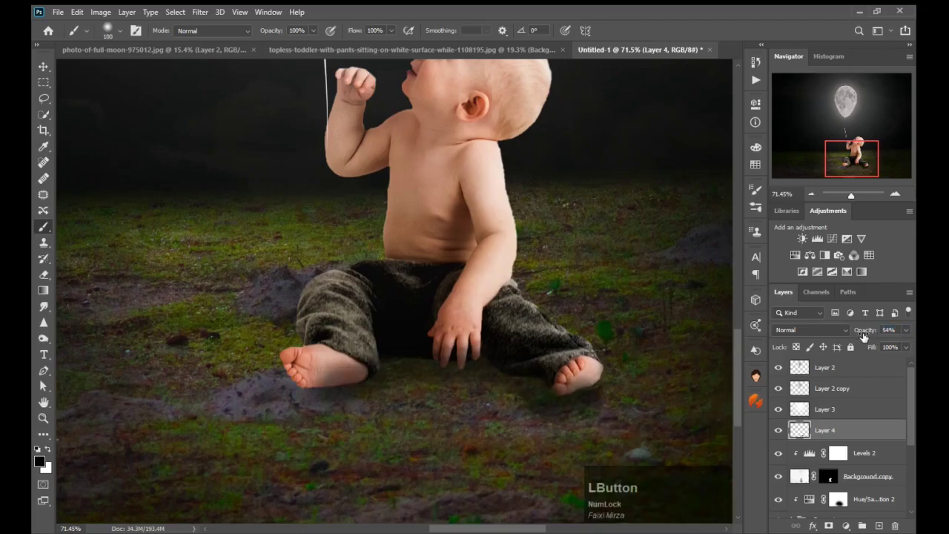
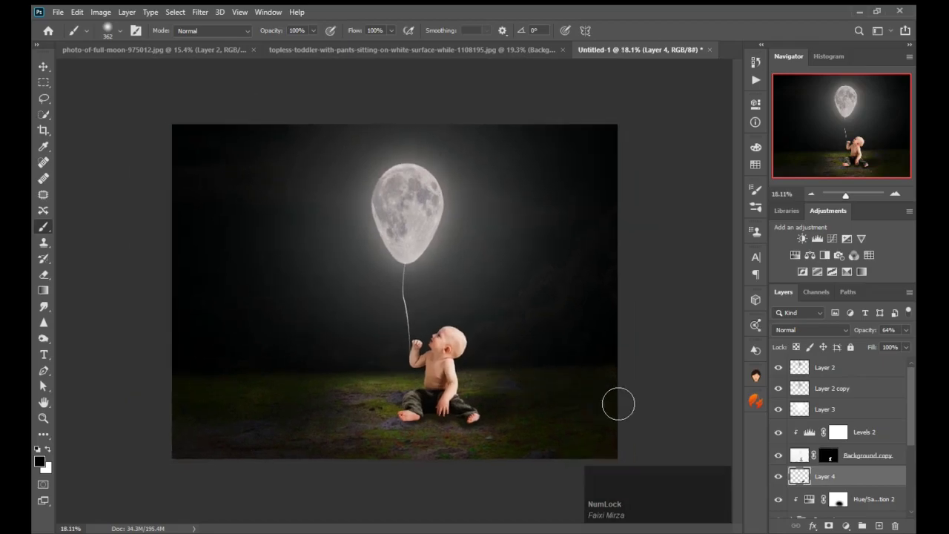
# Step: Add a Cooling Filter (82) Photo Filter adjustment with Density raised to 38%
pyautogui.click(845, 365)
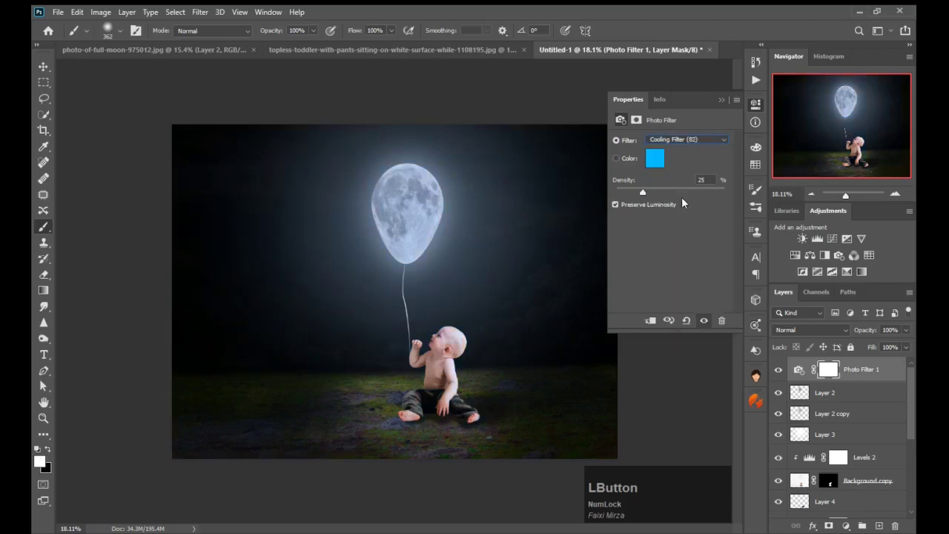
pyautogui.click(646, 196)
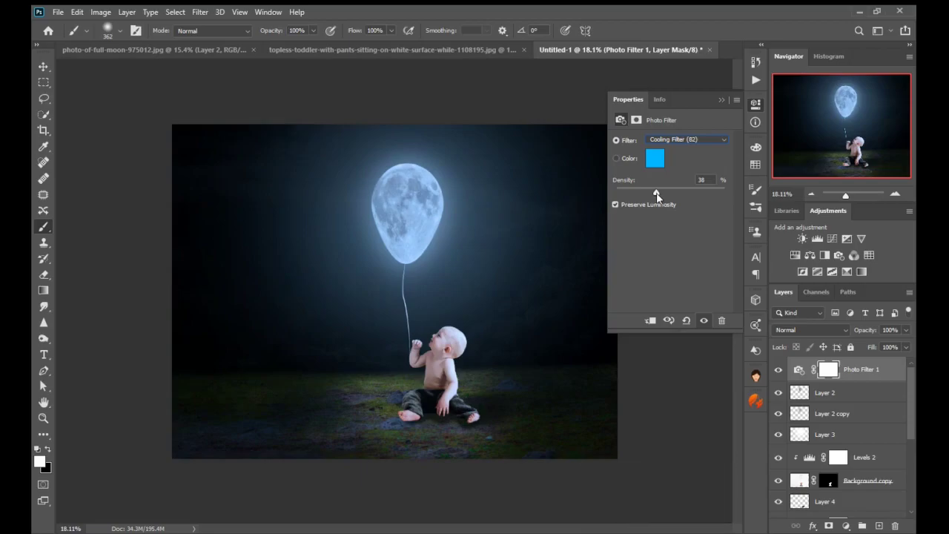
pyautogui.click(758, 106)
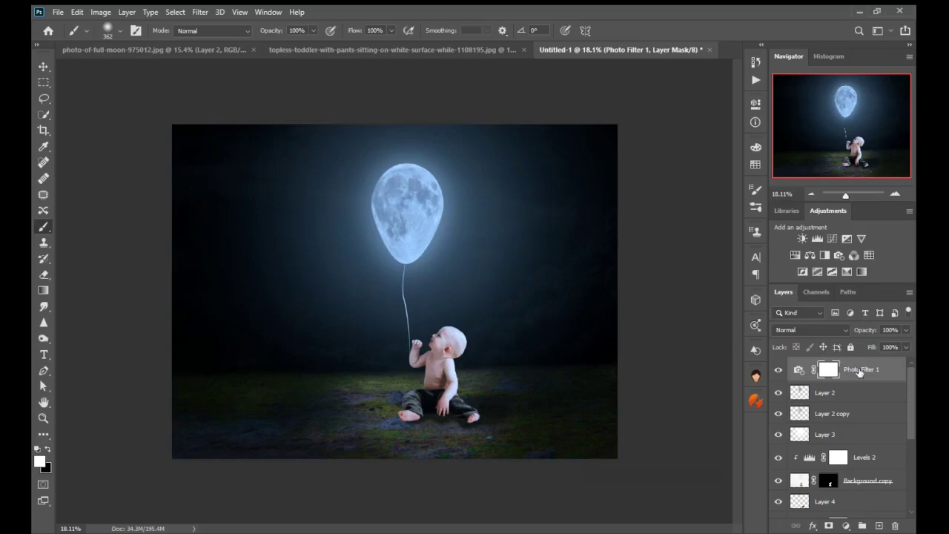
# Step: Stamp visible layers into a merged layer and grade it in Camera Raw: Exposure -0.30, Contrast +24, Whites +5
pyautogui.press('ctrl+alt+Num_Lock')
pyautogui.press('ctrl+shift+alt+e')
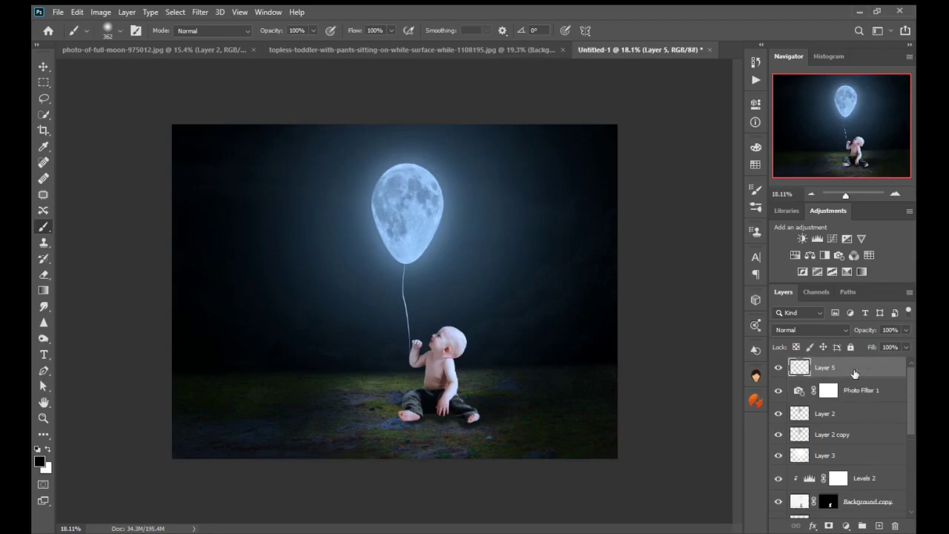
pyautogui.click(754, 79)
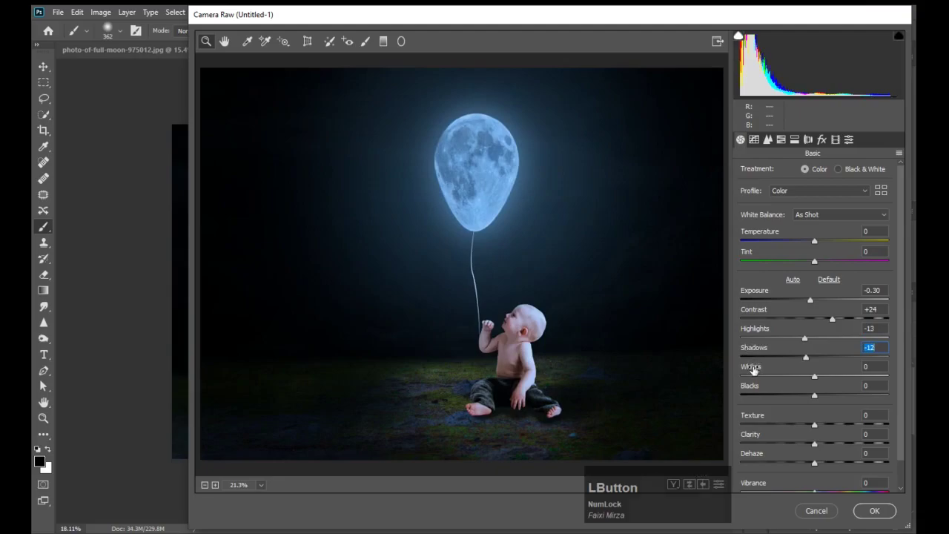
pyautogui.click(756, 369)
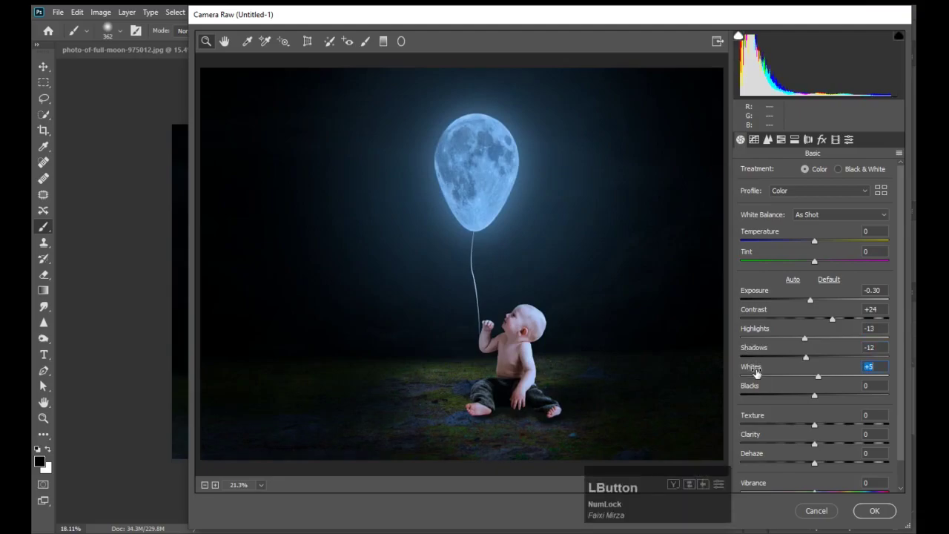